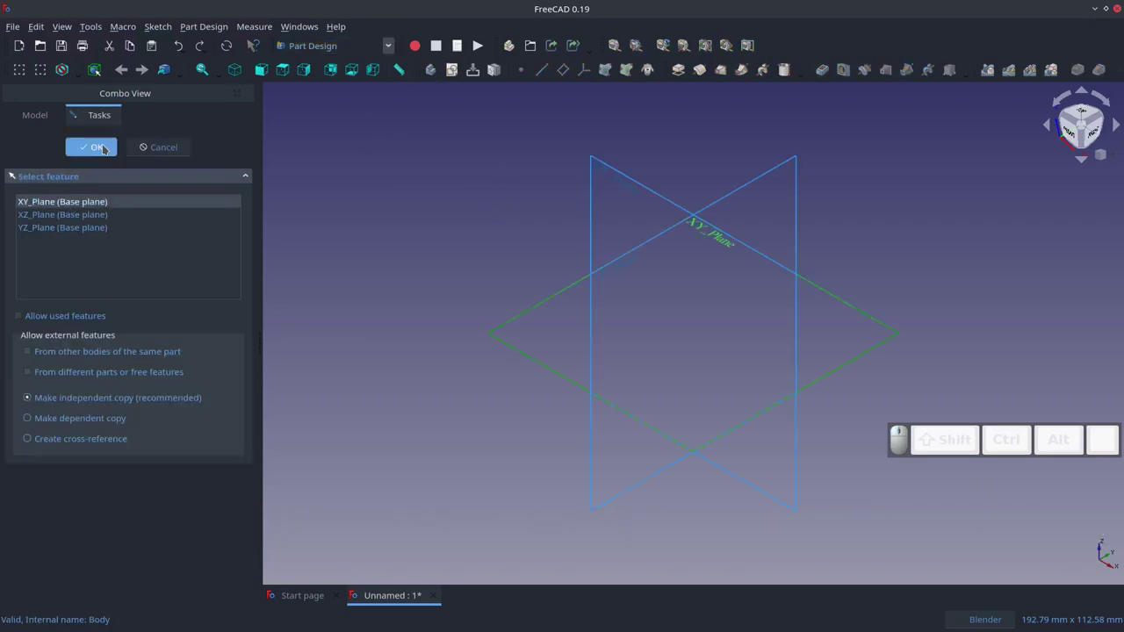
- Zoom the XY_Plane view and drop the active tool while laying out the arc-and-line path
scroll("up", 3)
key("Escape")
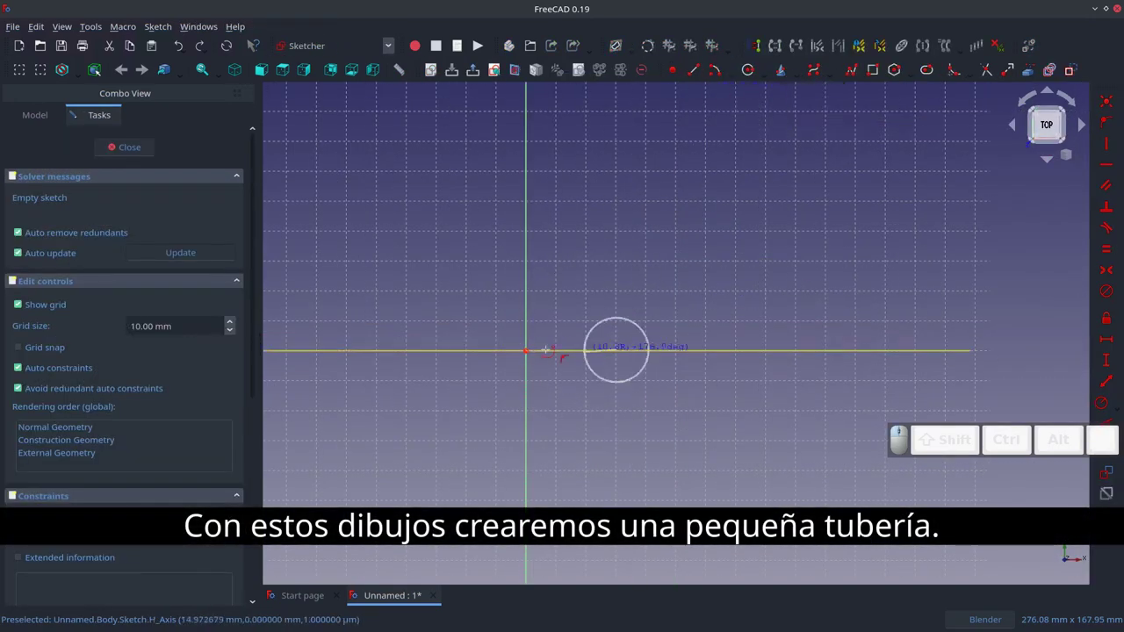
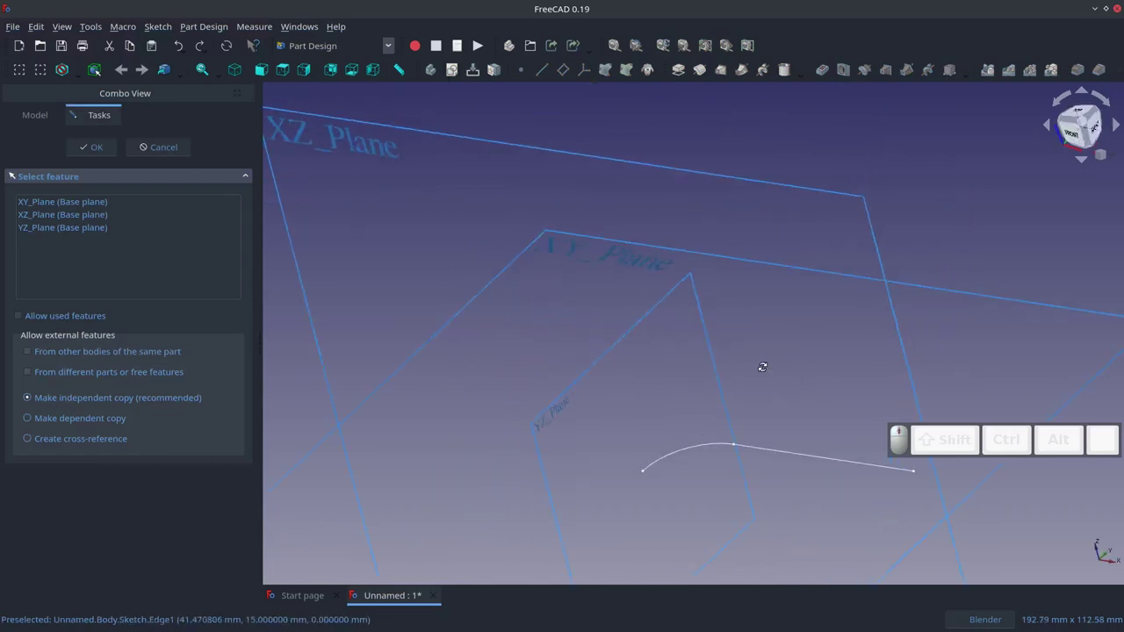
- Draw the circular profile centred on the origin of YZ_Plane and confirm it
scroll("down", 3)
scroll("up", 3)
scroll("down", 3)
scroll("down", 3)
scroll("up", 3)
scroll("down", 3)
scroll("up", 3)
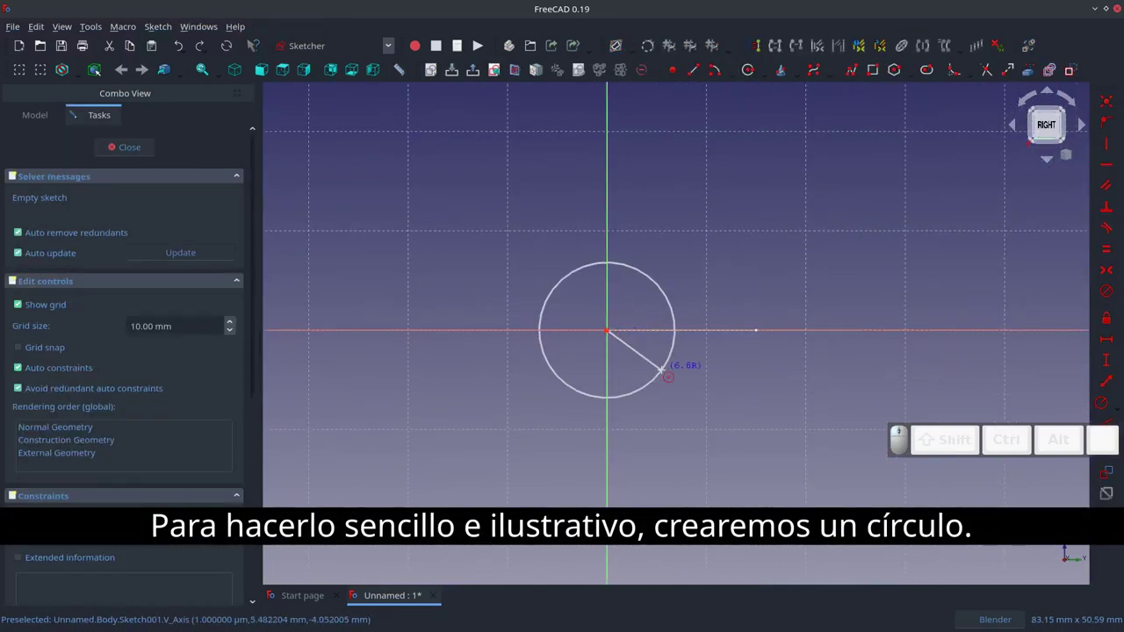
key("Escape")
key("0")
key("Return")
- Zoom around the closed circle sketch ahead of editing its attachment
scroll("down", 3)
scroll("up", 3)
scroll("down", 3)
scroll("down", 3)
scroll("up", 3)
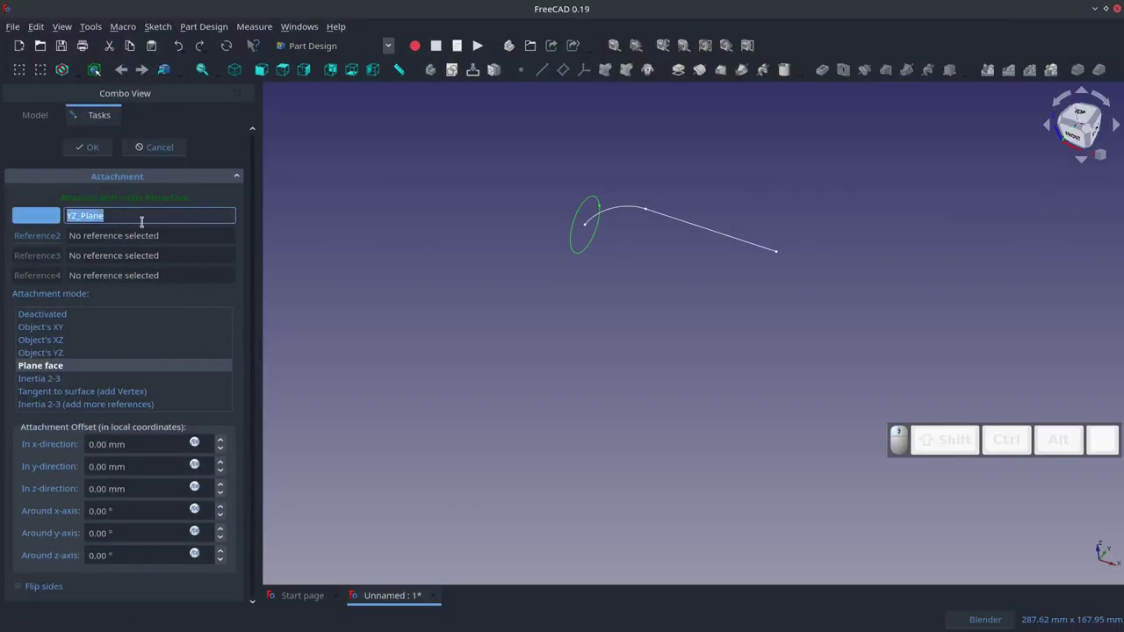
- Clear the profile sketch's YZ_Plane reference so it can be re-attached to the path's end vertex
key("BackSpace")
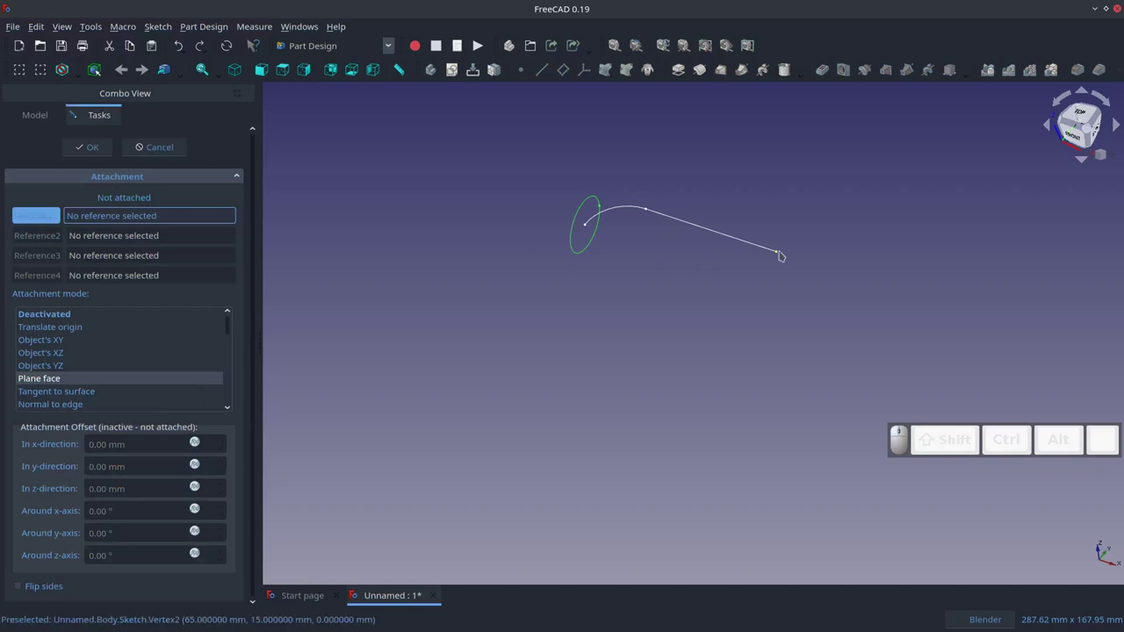
scroll("up", 3)
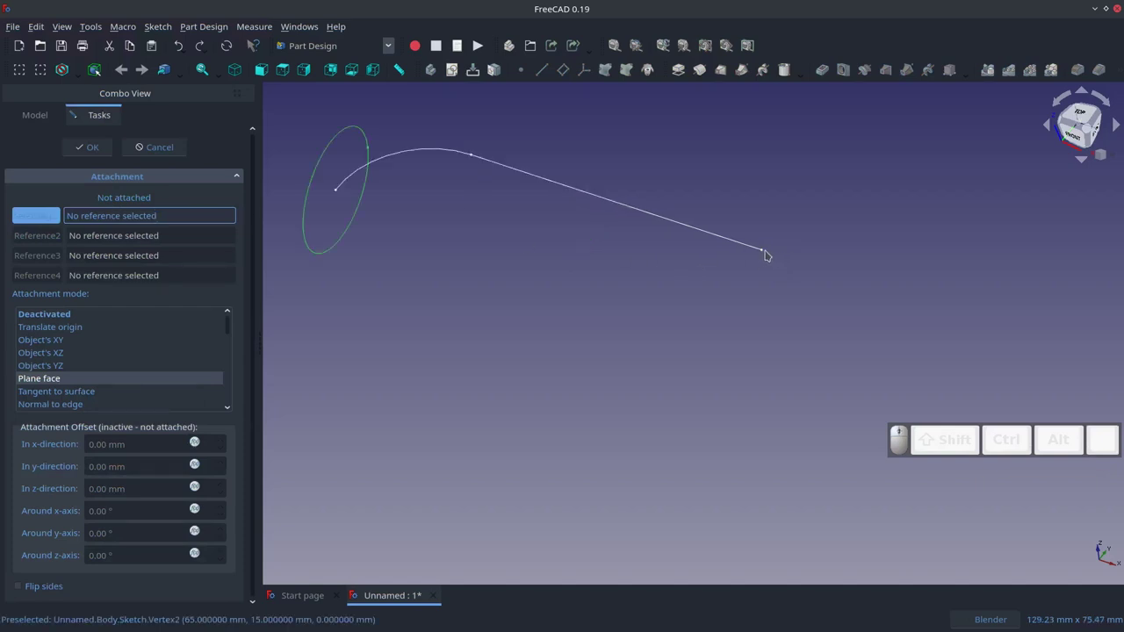
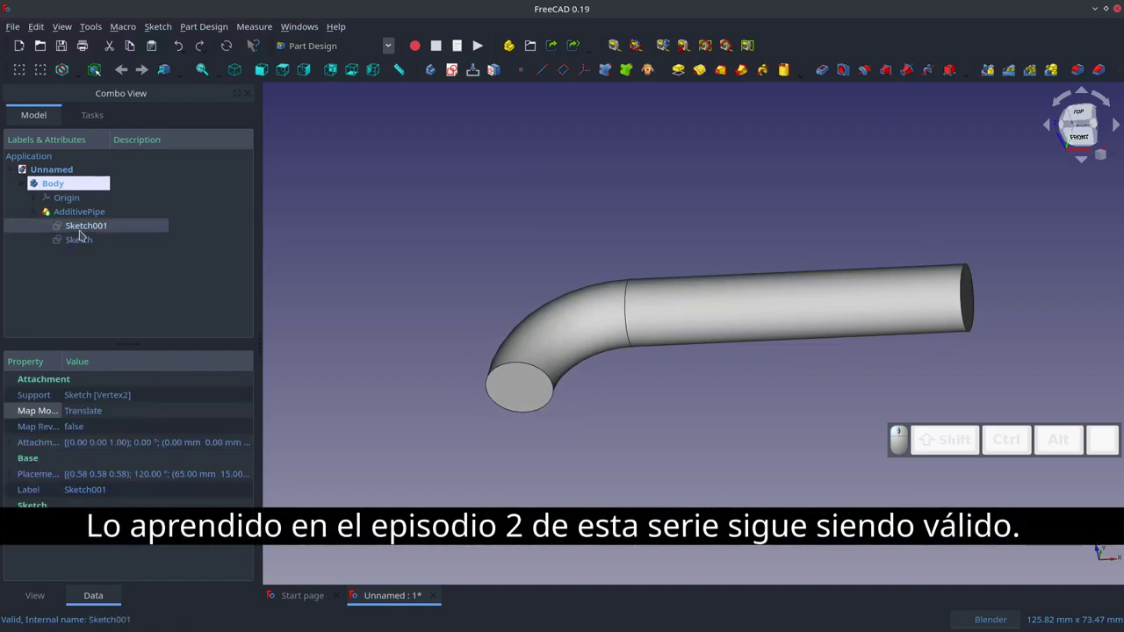
- Inspect Sketch001's two concentric circles on the swept pipe and leave the sketch
scroll("up", 3)
key("Escape")
key("4")
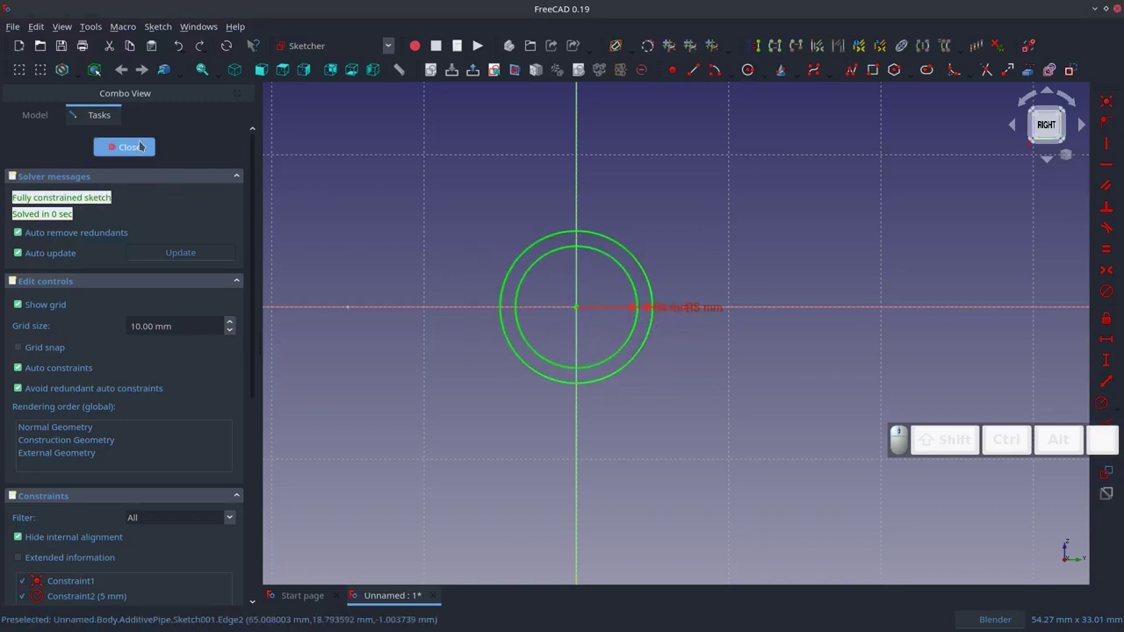
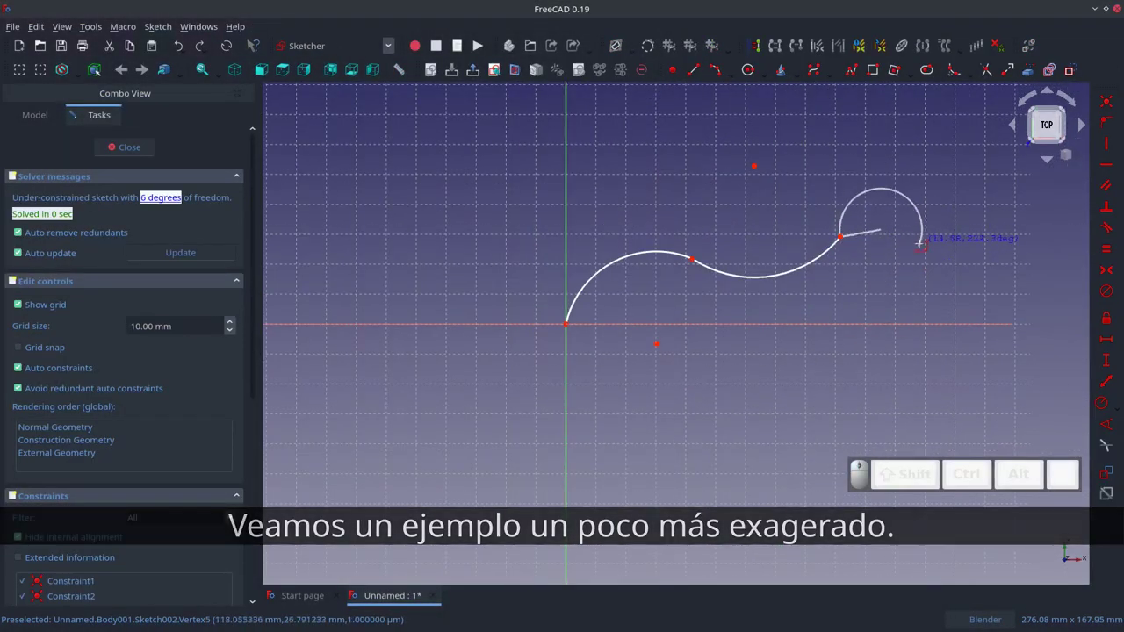
- Draw the chain of connected tangent arcs forming the wavy path in Body001's sketch
key("Escape")
key("t")
key("t")
key("t")
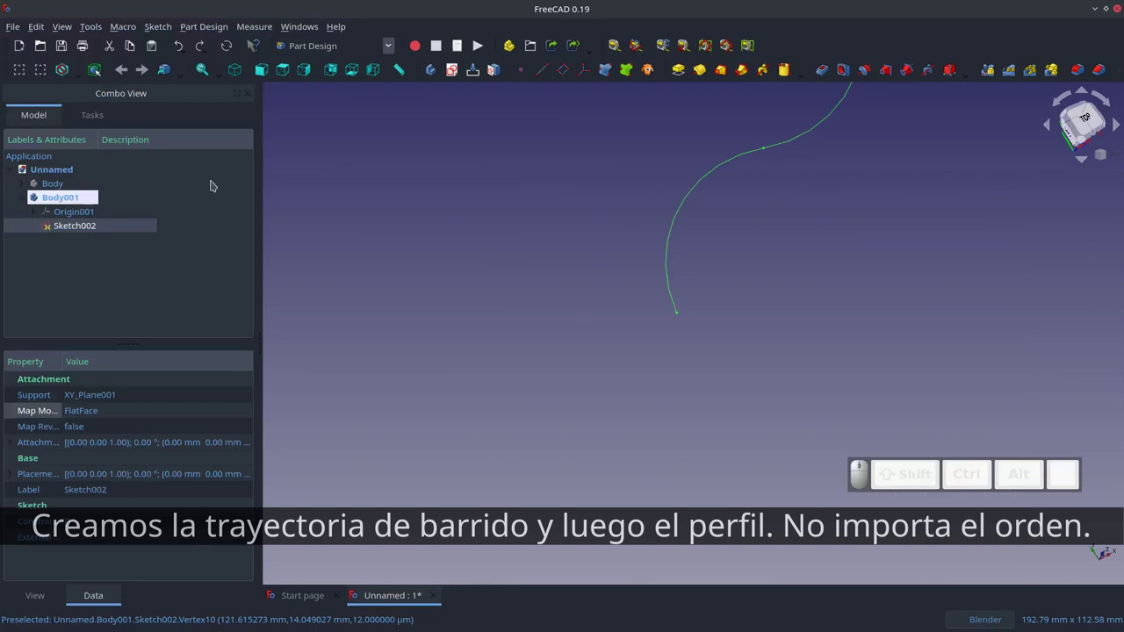
scroll("down", 3)
scroll("up", 3)
scroll("up", 3)
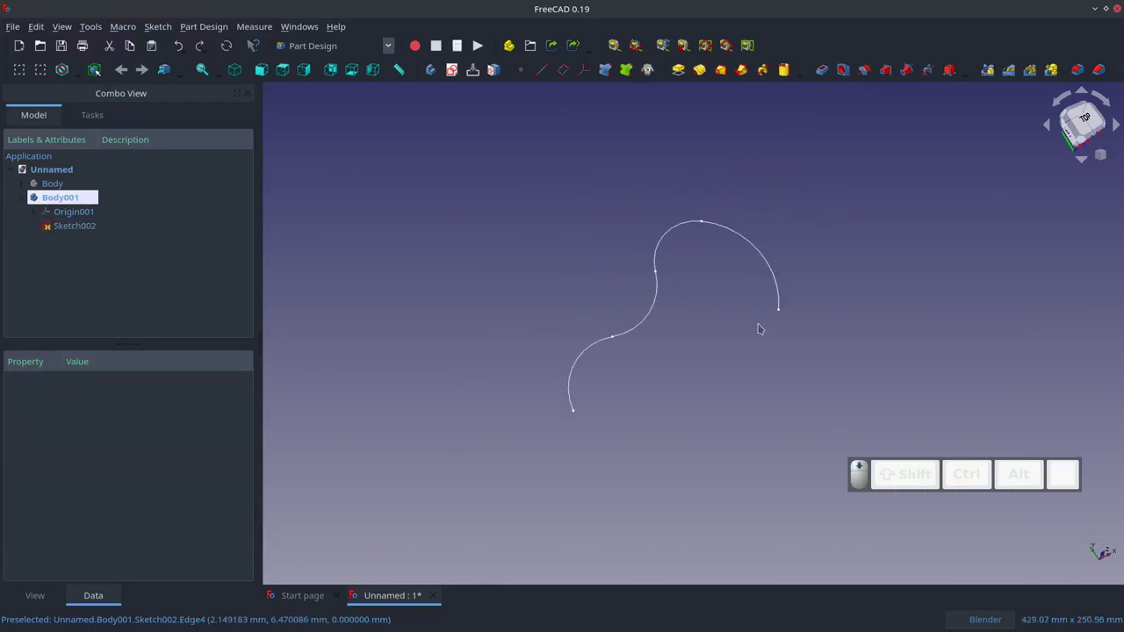
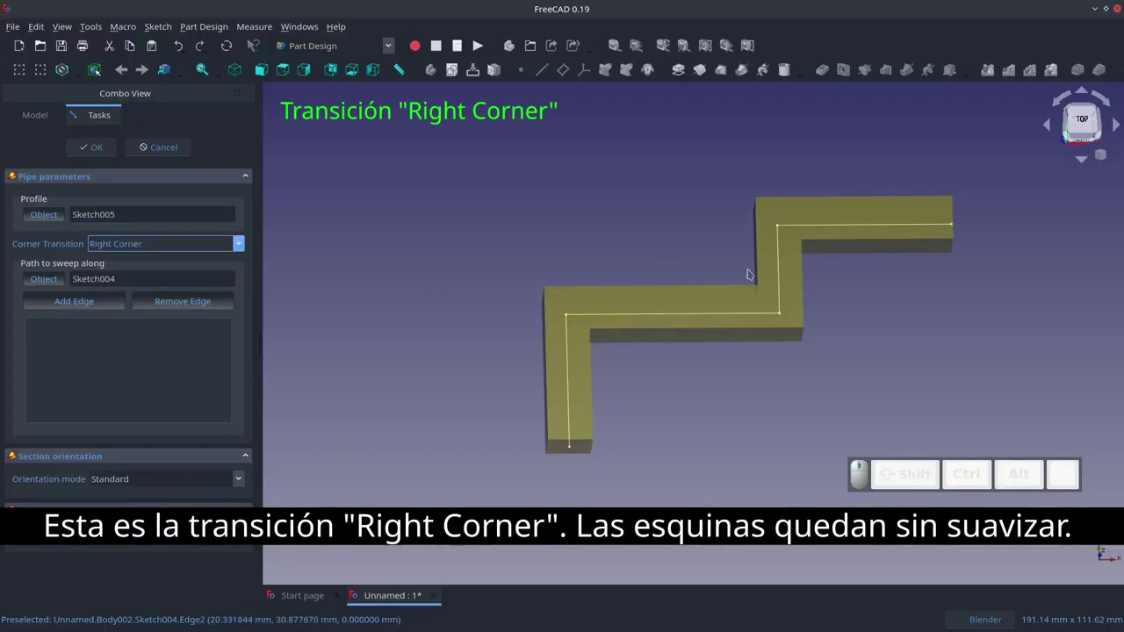
- Zoom on the zigzag sweep while comparing its Corner Transition options
scroll("up", 3)
scroll("down", 3)
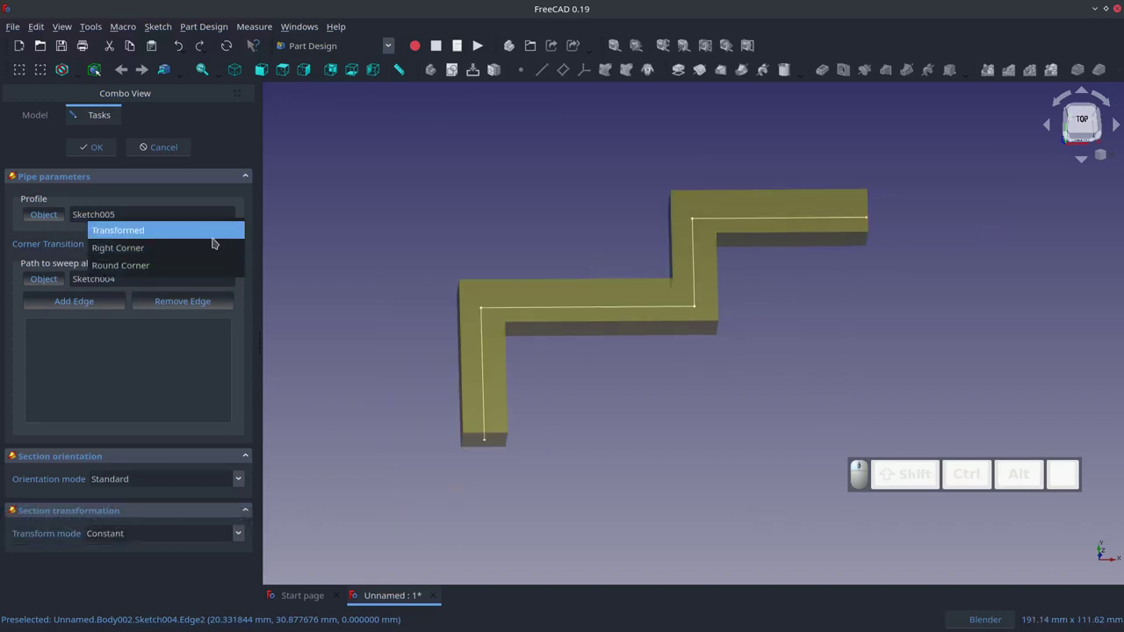
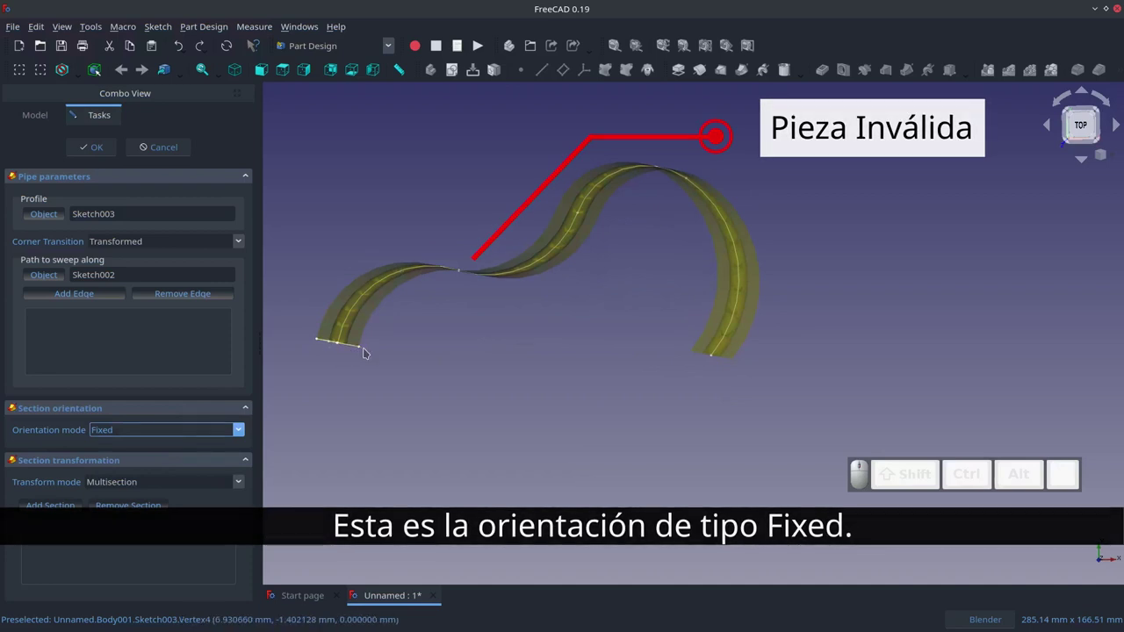
- Zoom around the invalid twisted ribbon produced by the Fixed orientation mode
scroll("up", 3)
scroll("down", 3)
scroll("down", 3)
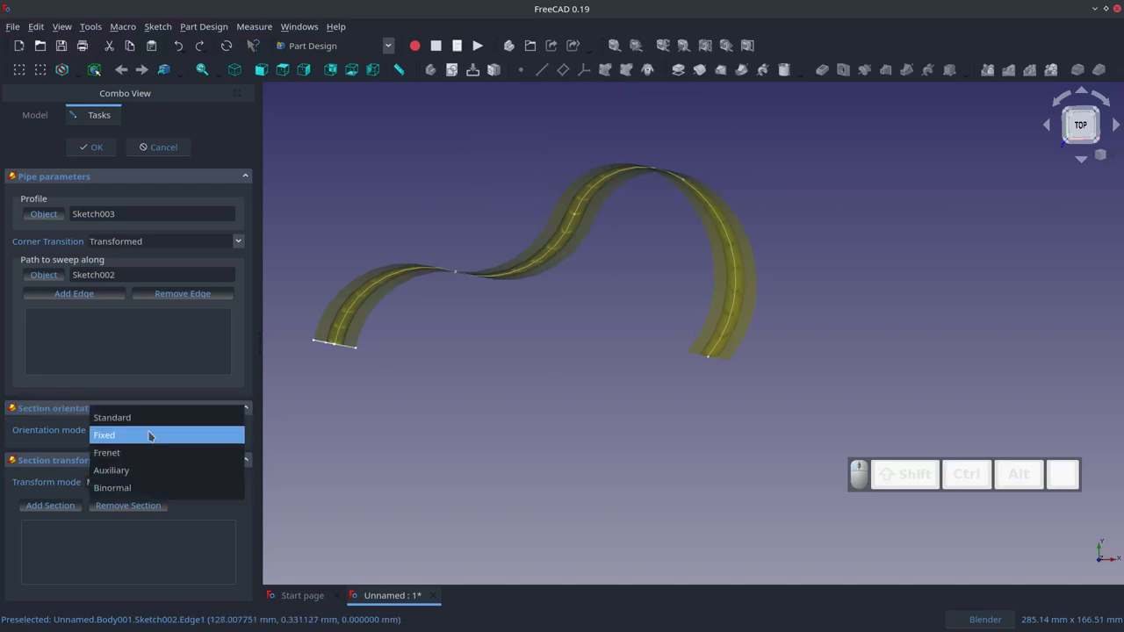
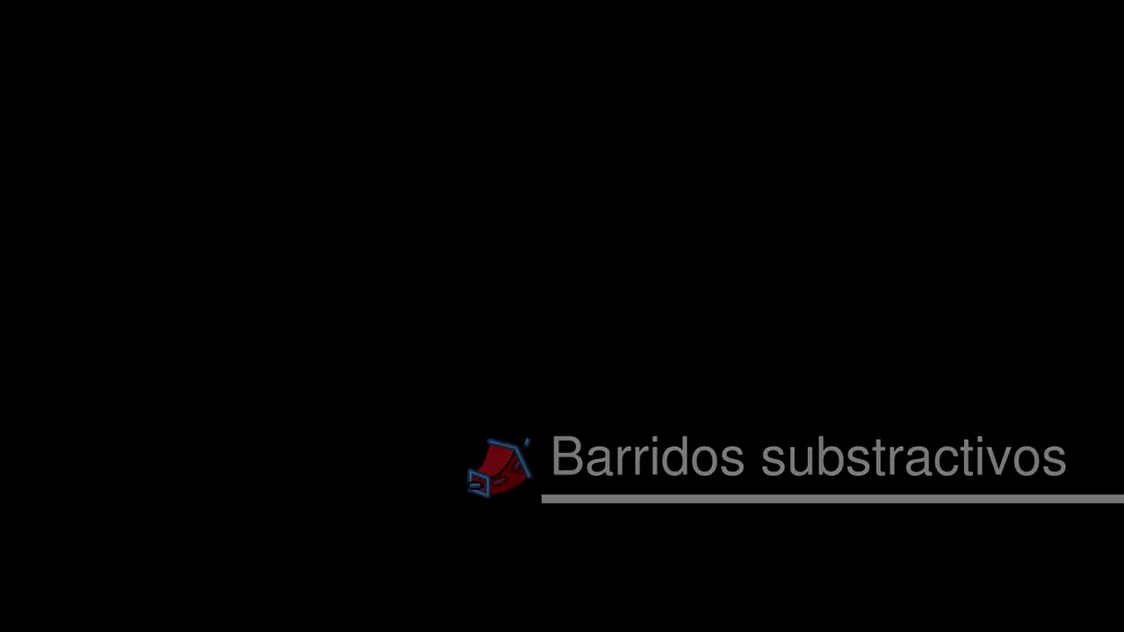
- Pad the slot-shaped sketch into the rounded block of Body003, undoing a stray action
scroll("up", 3)
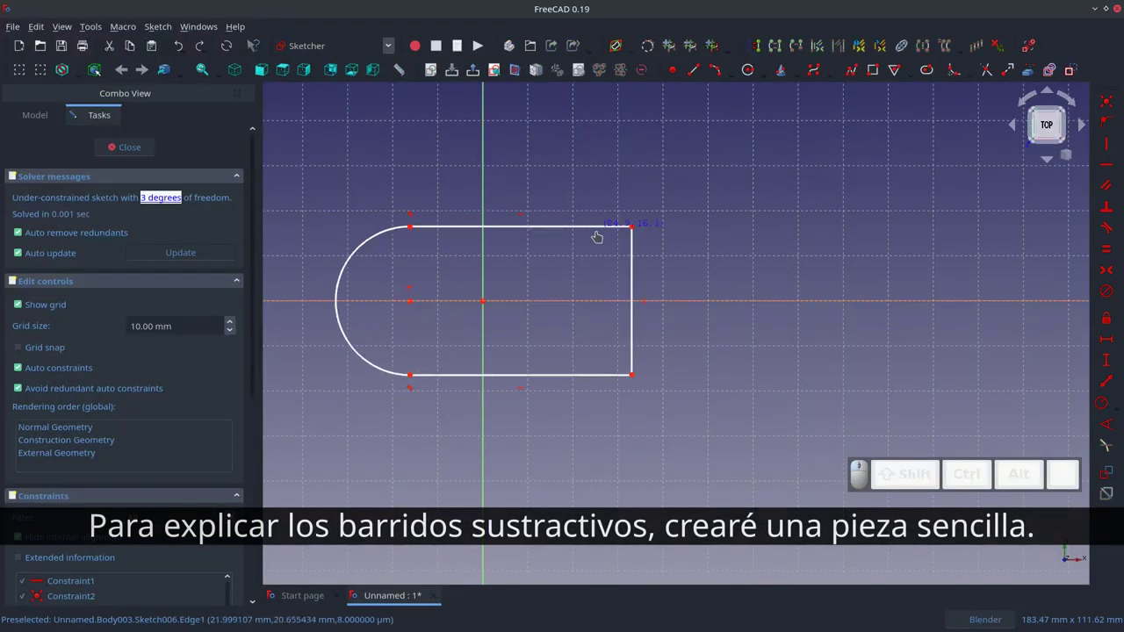
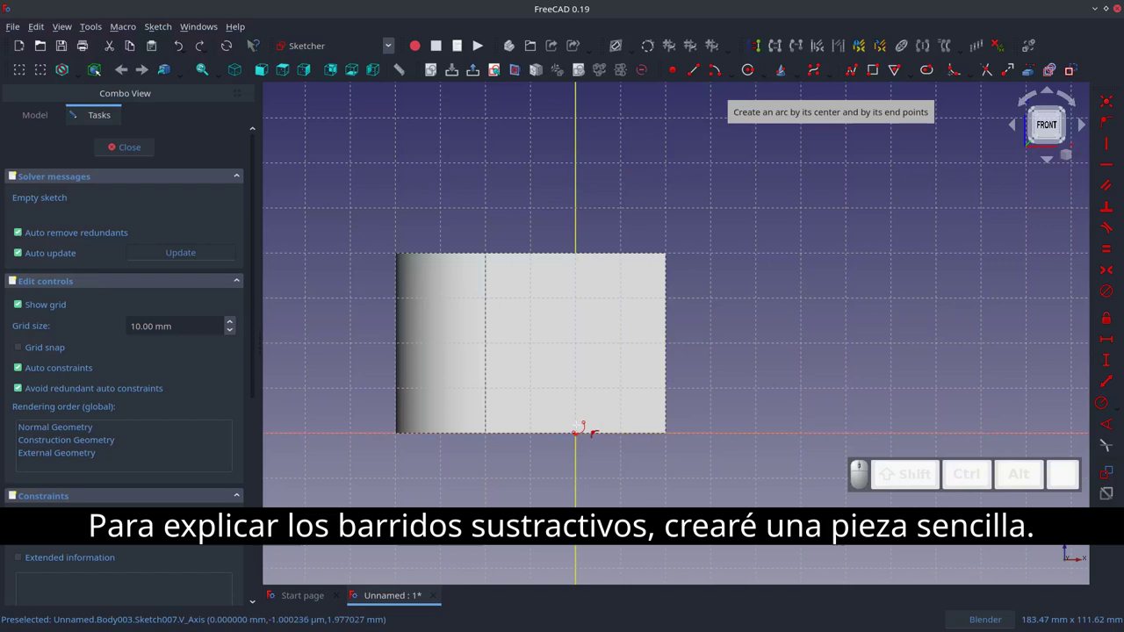
key("Escape")
key("Escape")
scroll("up", 3)
key("v")
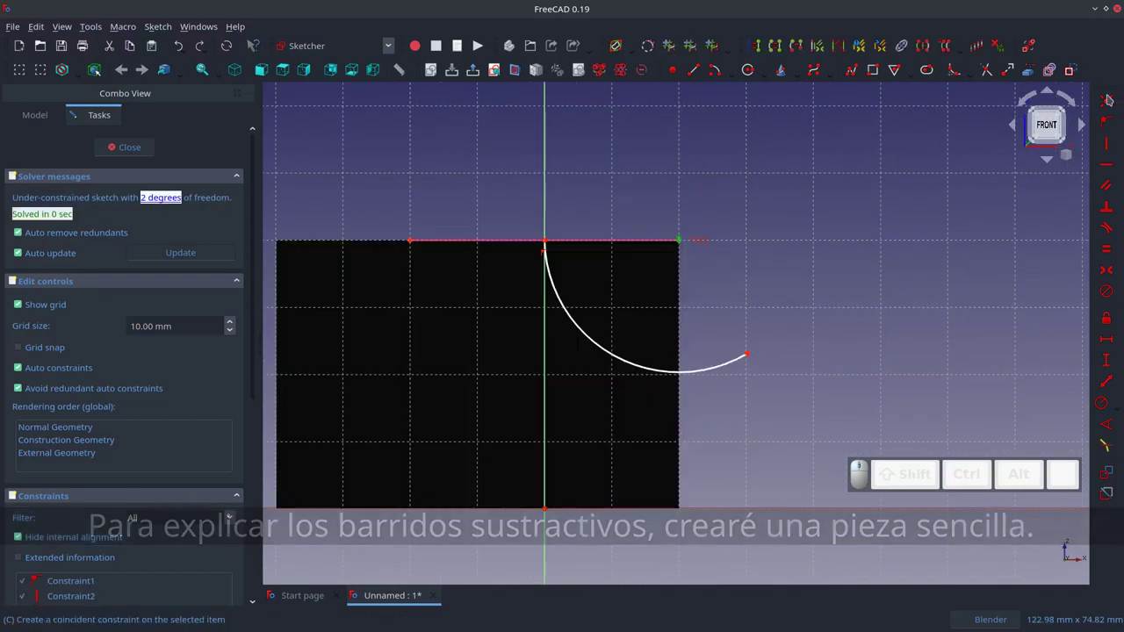
scroll("down", 3)
scroll("down", 3)
scroll("up", 3)
key("t")
key("ctrl+z")
scroll("down", 3)
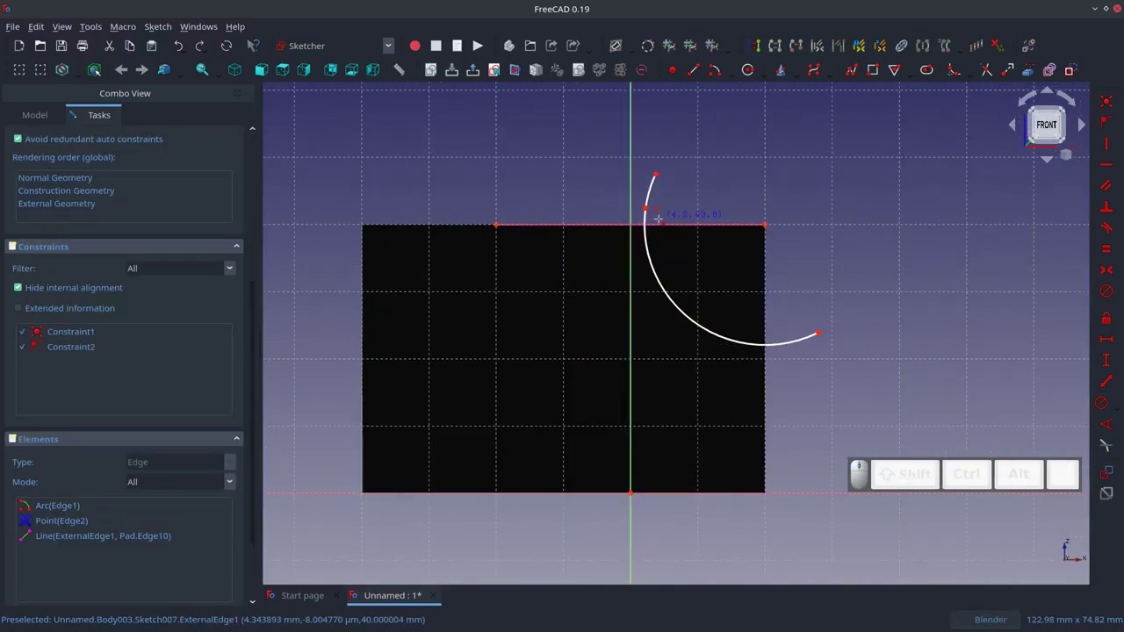
- Sketch the arc-by-center channel path on the front plane crossing the block's top edge
key("Escape")
key("z")
key("2")
scroll("up", 3)
scroll("down", 3)
scroll("up", 3)
key("v")
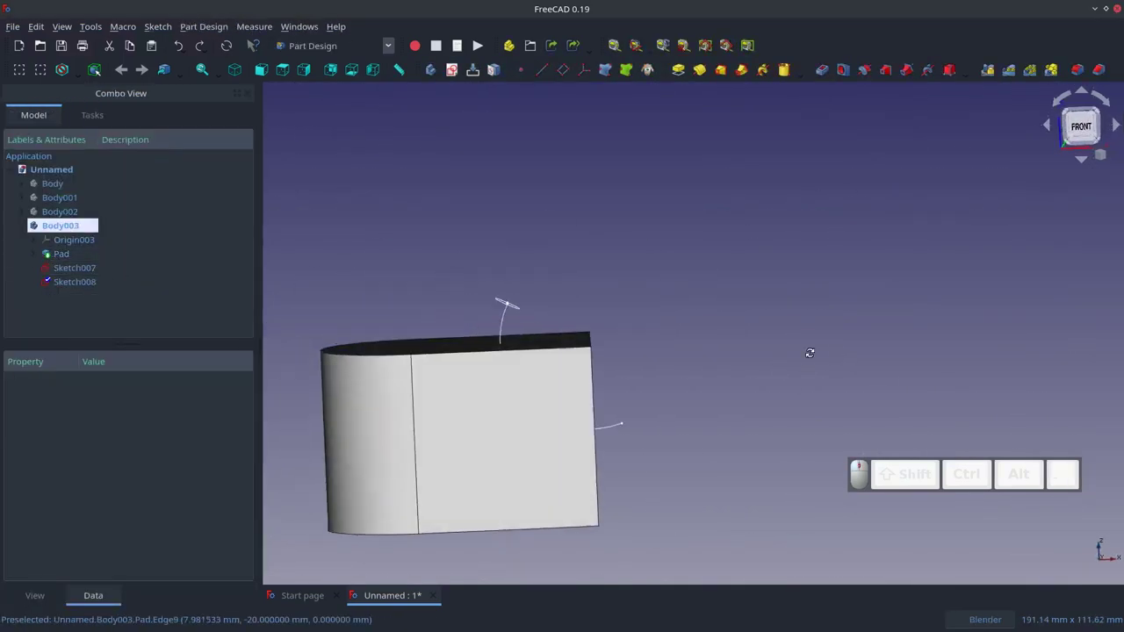
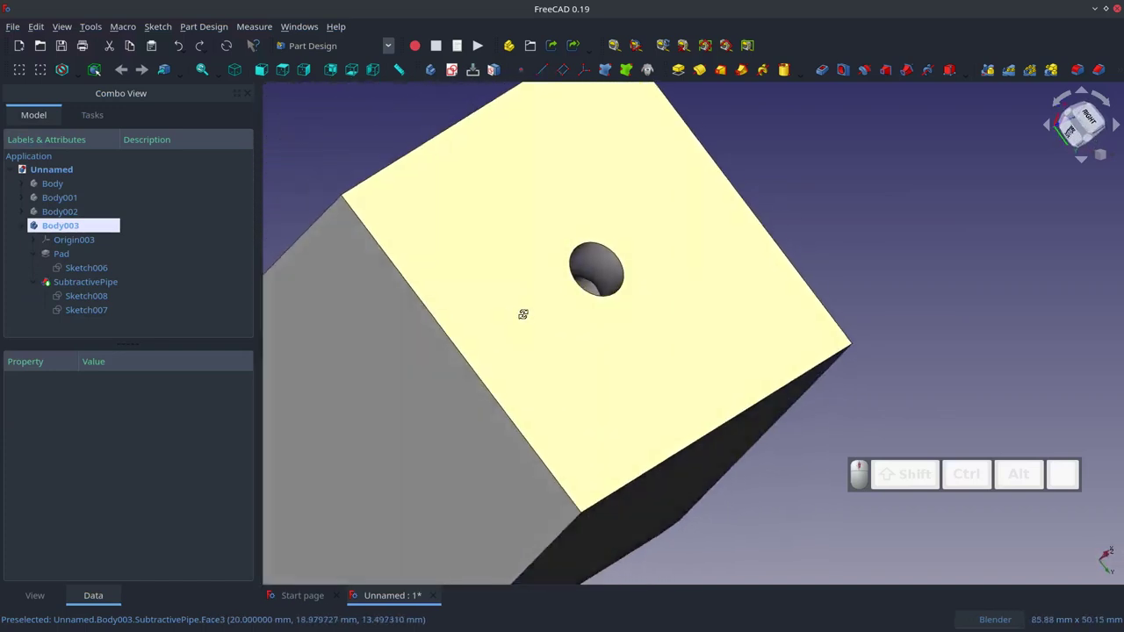
scroll("down", 3)
scroll("up", 3)
scroll("down", 3)
scroll("up", 3)
scroll("down", 3)
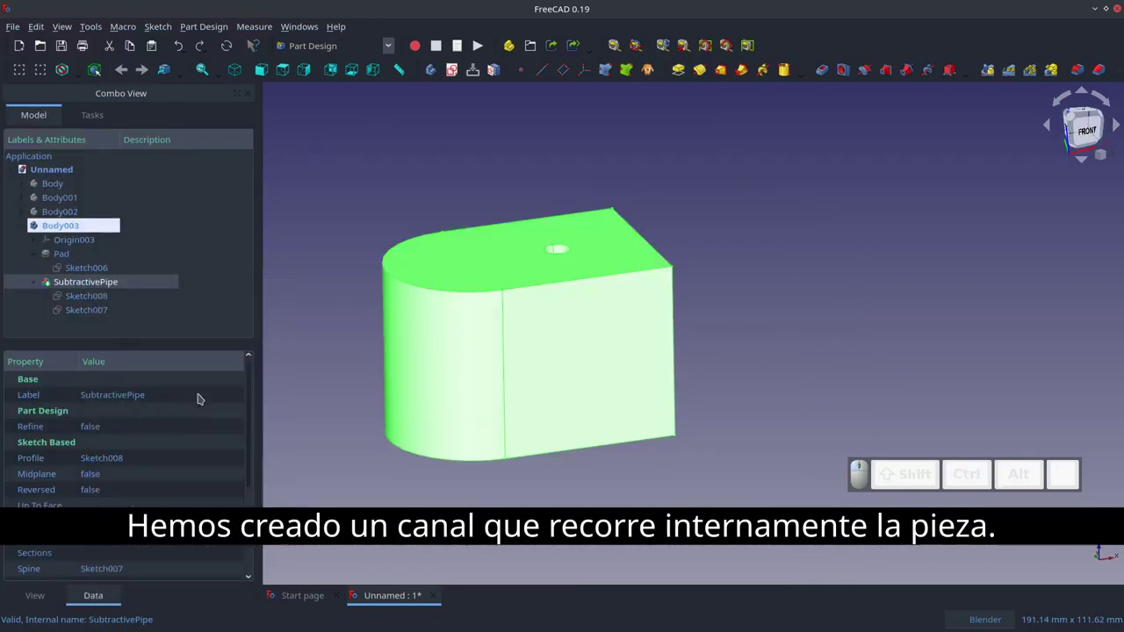
key("1")
key("2")
key("1")
scroll("down", 3)
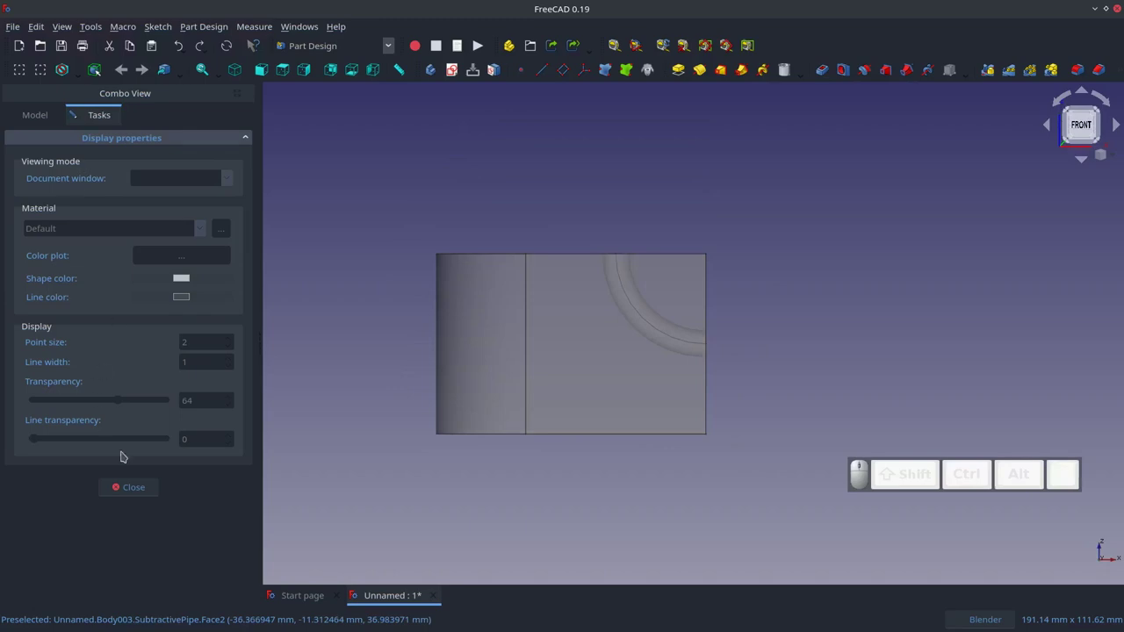
scroll("down", 3)
scroll("up", 3)
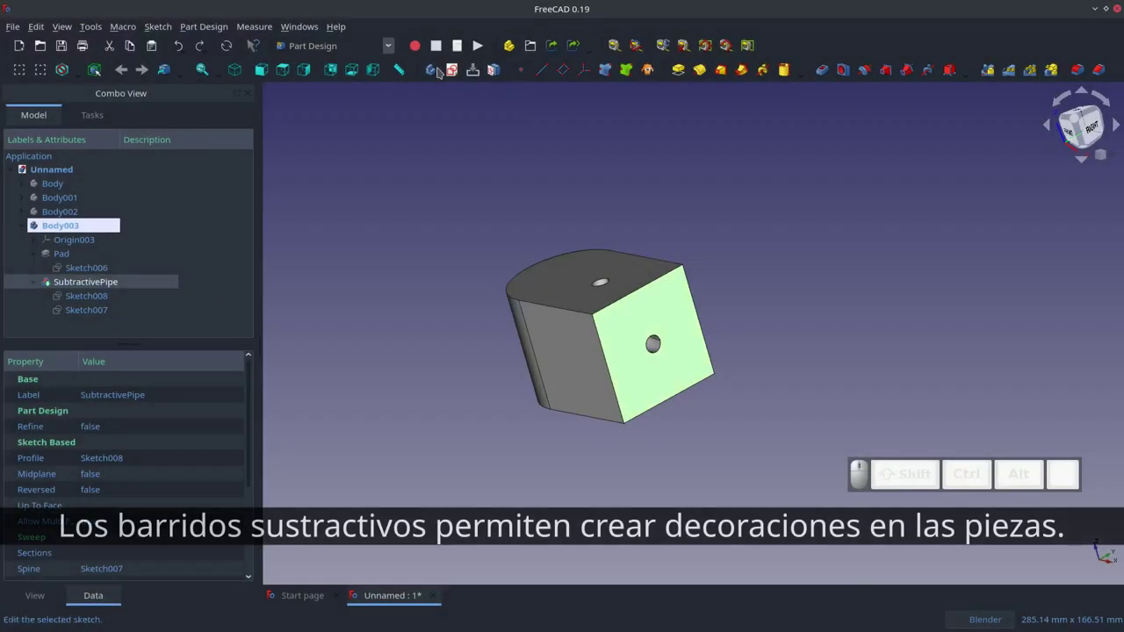
- Start a sketch on the block's side face and place a Regular-polygon triangle at its top corner
scroll("down", 3)
scroll("up", 3)
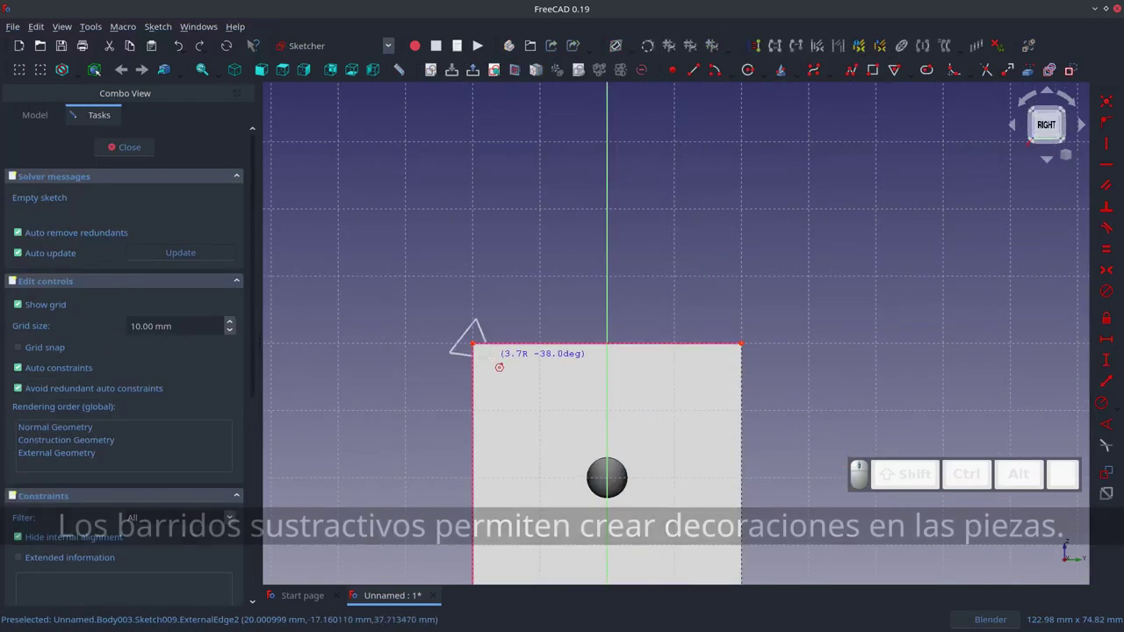
key("Escape")
scroll("up", 3)
key("5")
left_click(576, 281)
left_click(684, 264)
- Constrain the triangle's circle to radius 10 mm and tilt it 45° so the sketch is fully constrained
key("5")
key("2")
key("2")
key("Return")
key("0")
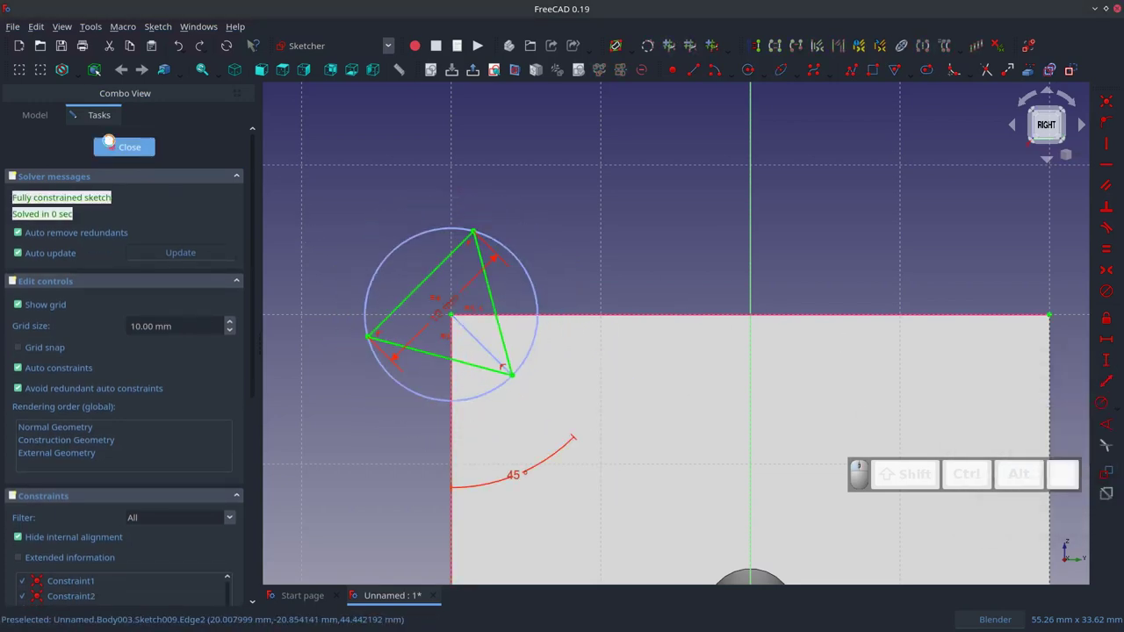